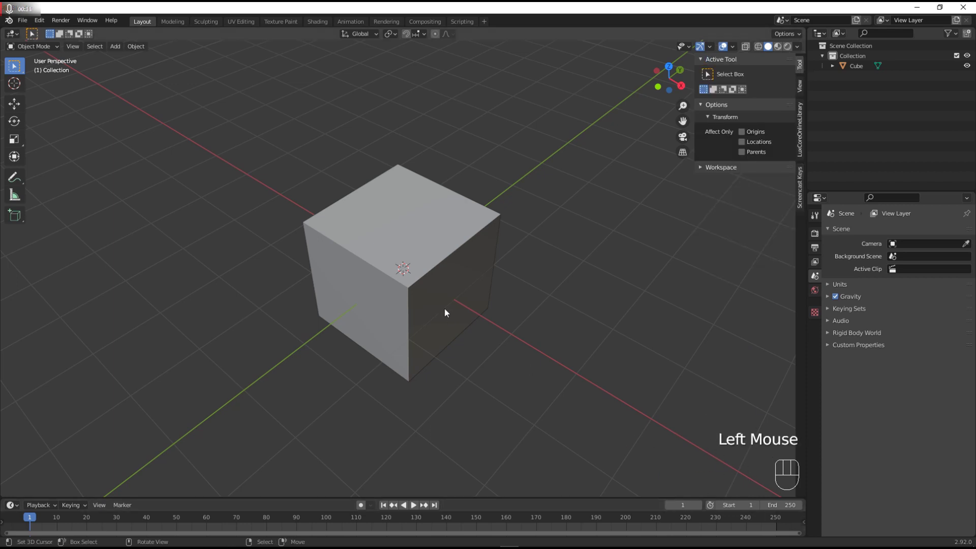
Select the default cube and expand the Units panel in Scene Properties, showing the metric system.
{"action": "left_click_drag", "start_coordinate": [425, 291], "coordinate": [450, 294]}
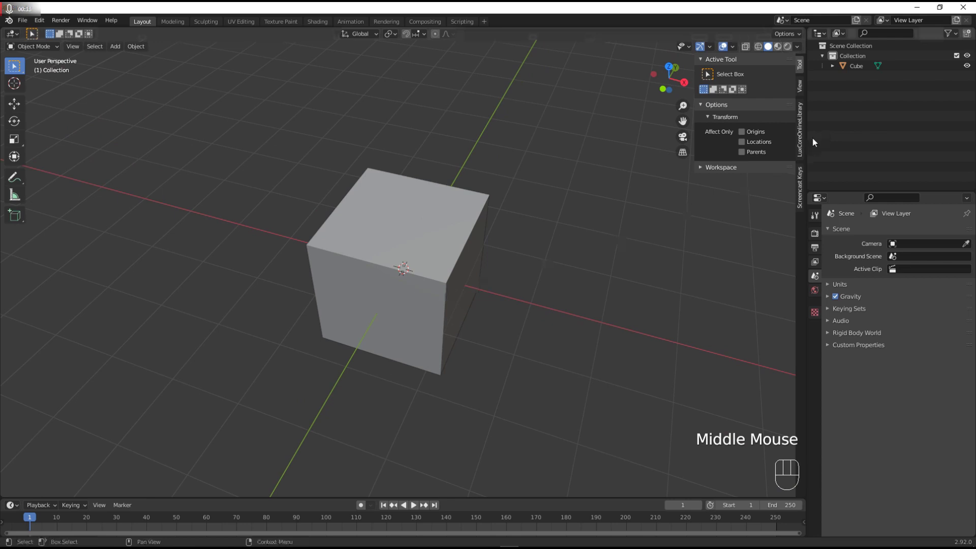
{"action": "right_click", "coordinate": [449, 241]}
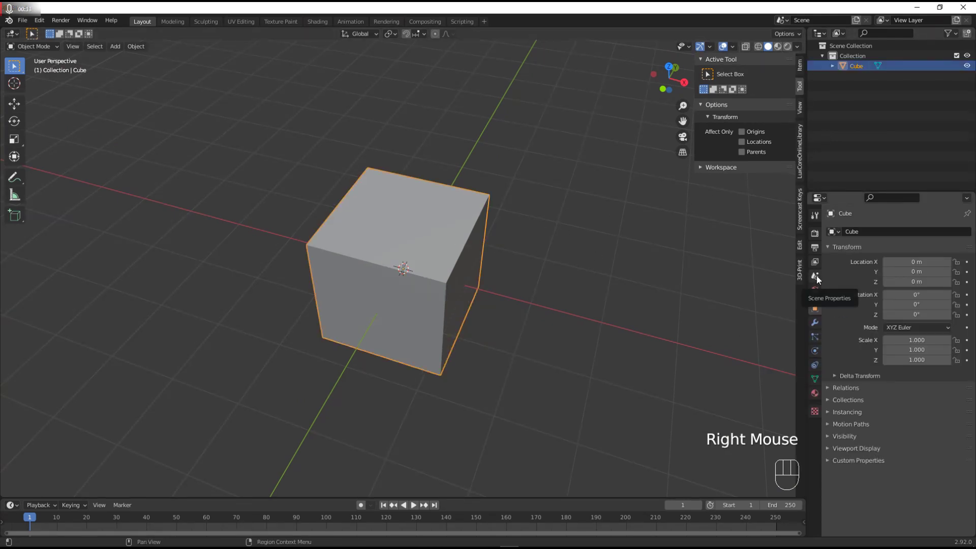
{"action": "left_click", "coordinate": [820, 280]}
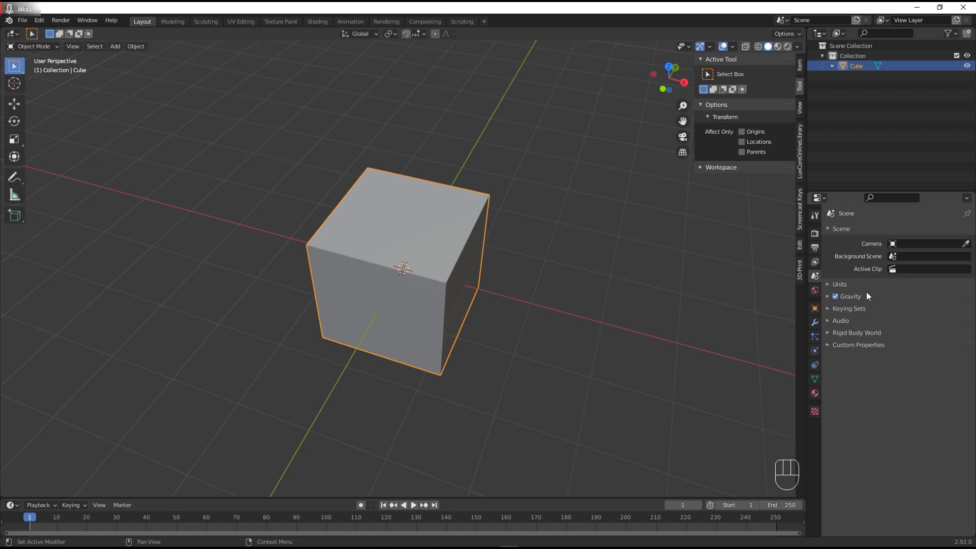
{"action": "left_click", "coordinate": [870, 293]}
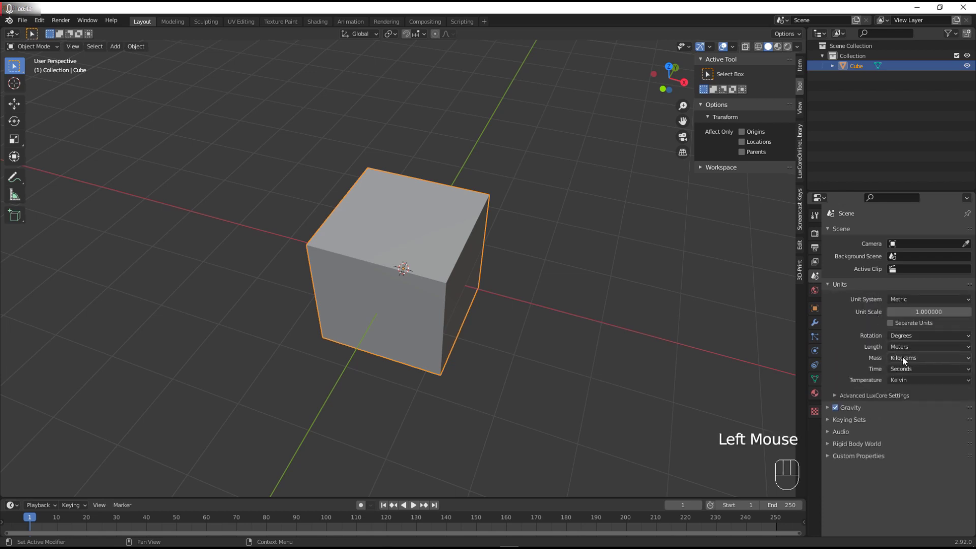
{"action": "left_click_drag", "start_coordinate": [919, 350], "coordinate": [928, 408]}
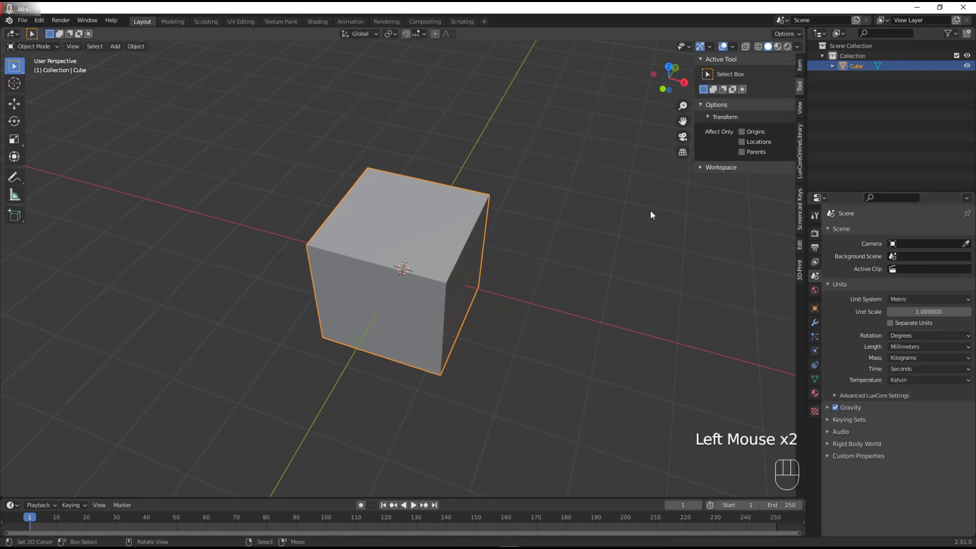
Show the cube's transform in the sidebar Item panel to enter 63 × 88 × 0.3 mm dimensions.
{"action": "left_click", "coordinate": [802, 68]}
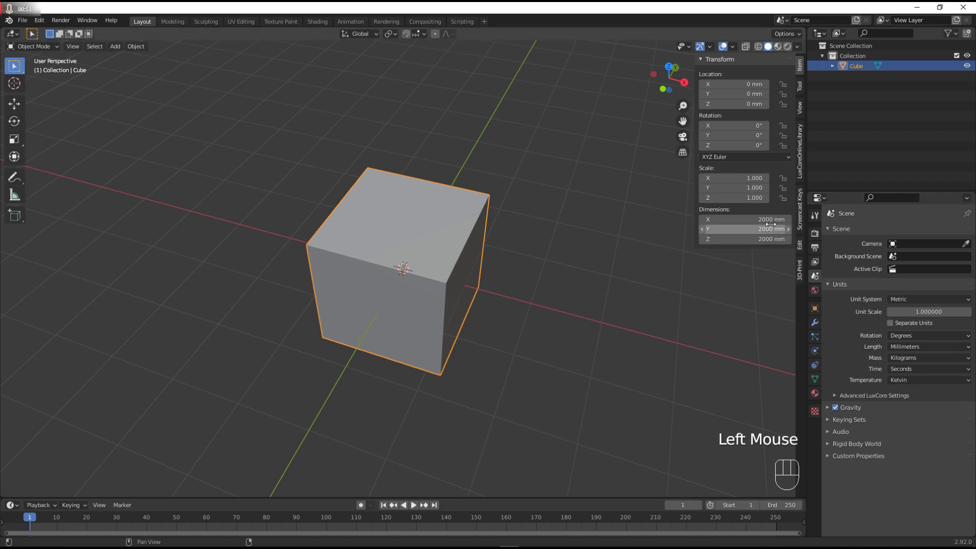
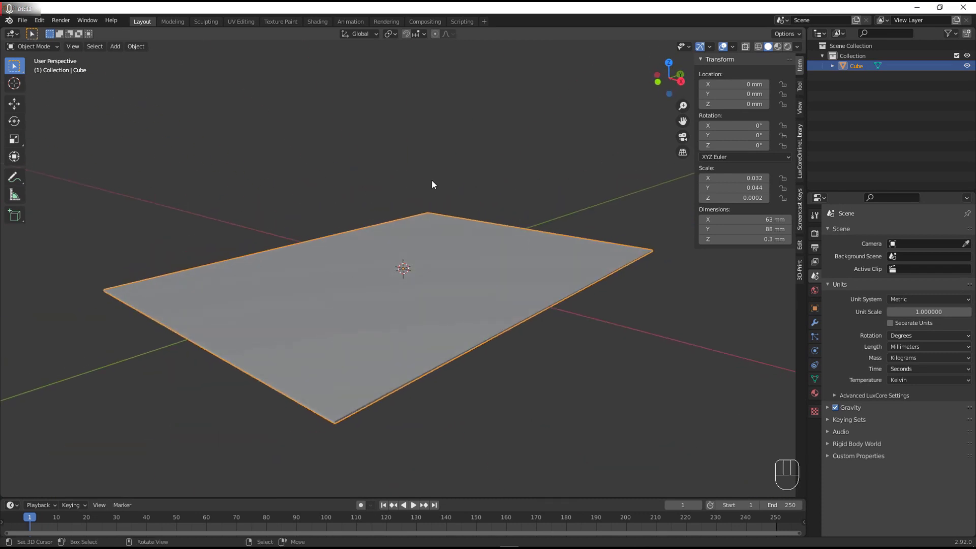
Apply all transforms (Ctrl+A) so the plate's scale reads 1 at 63 × 88 × 0.3 mm.
{"action": "key", "text": "ctrl+a"}
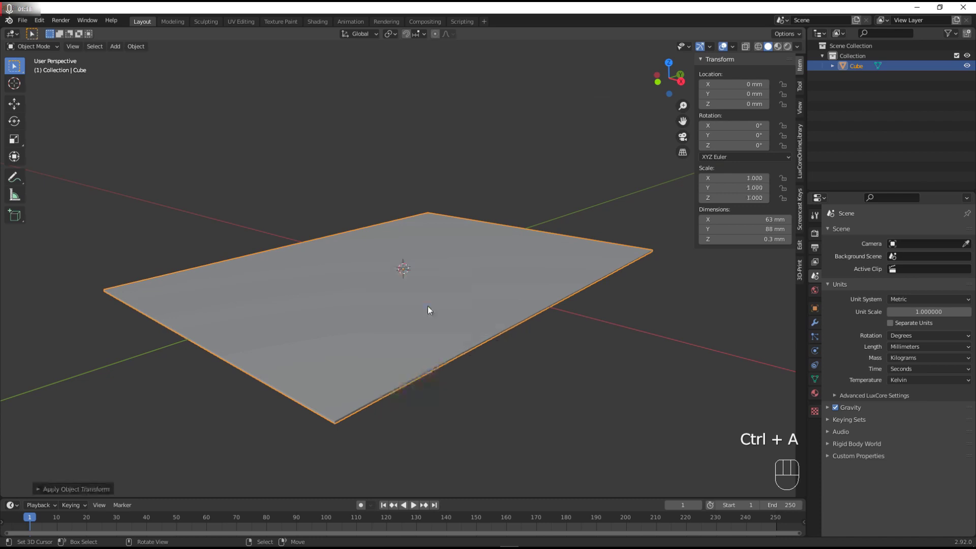
{"action": "middle_click", "coordinate": [357, 304]}
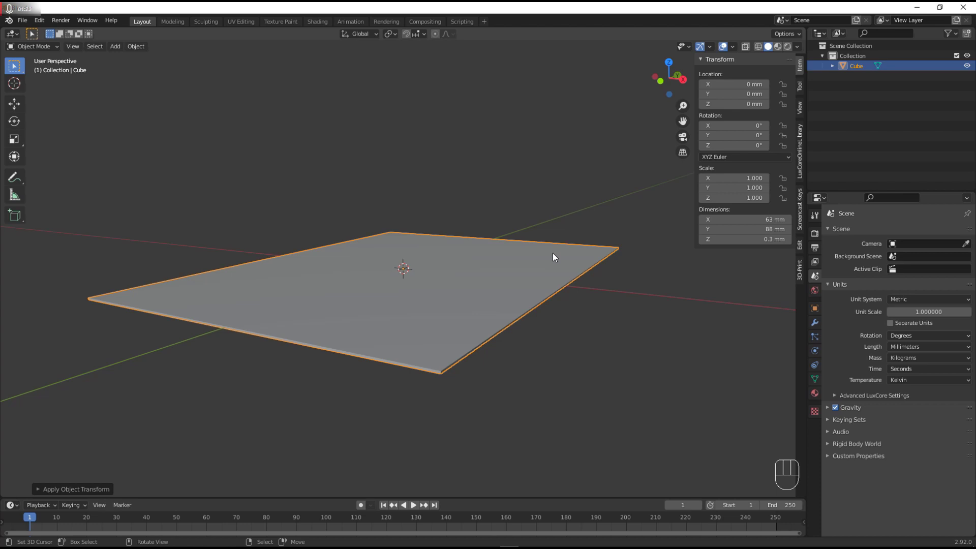
In Edit Mode add two perpendicular loop cuts dividing the plate into four quarters.
{"action": "key", "text": "Tab"}
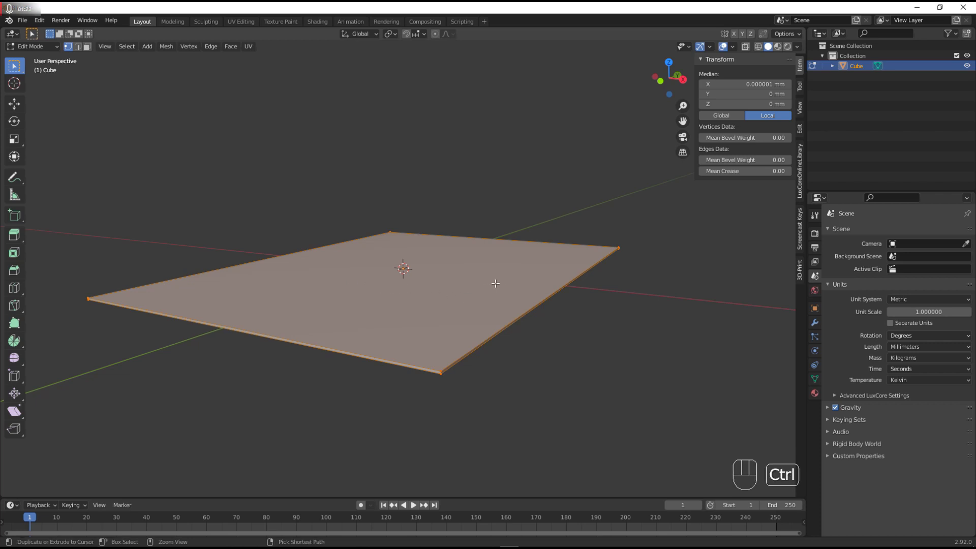
{"action": "key", "text": "ctrl+r"}
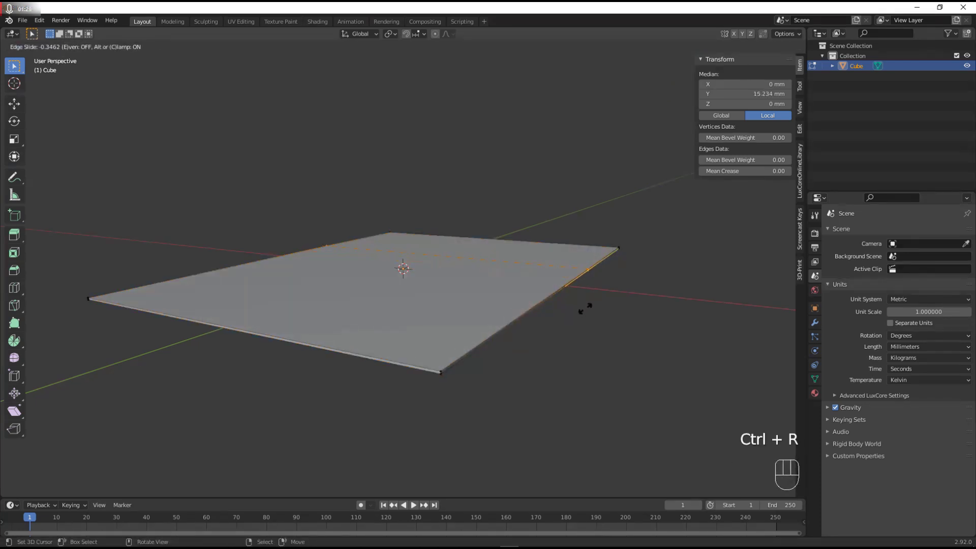
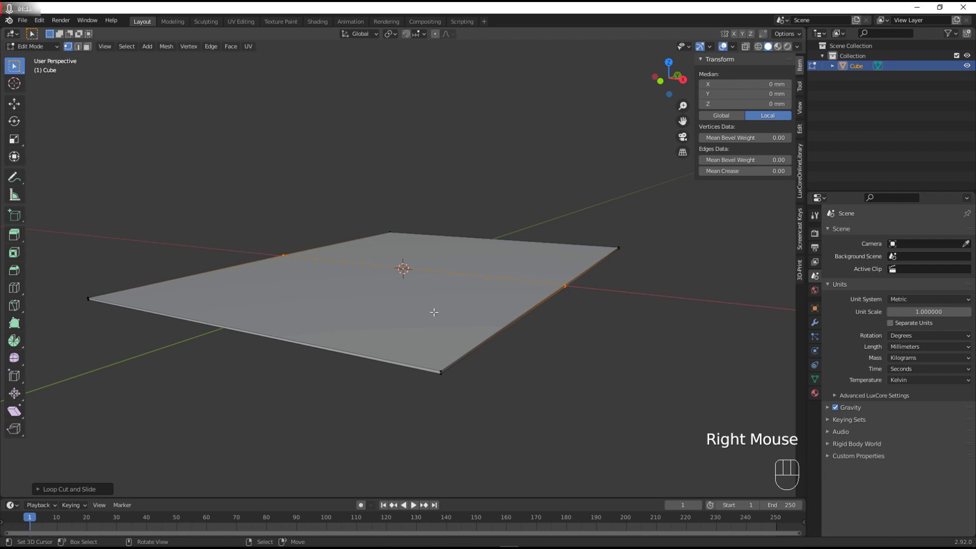
{"action": "key", "text": "ctrl+r"}
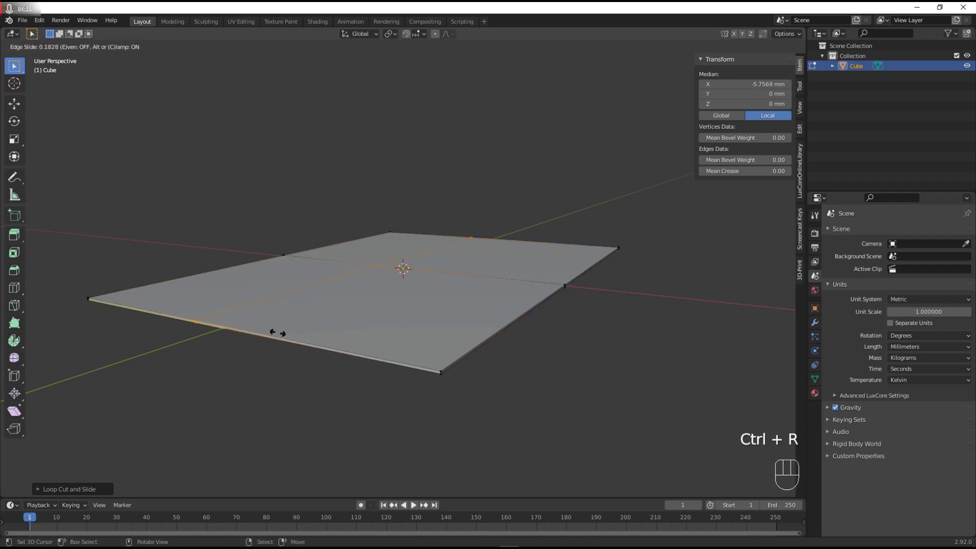
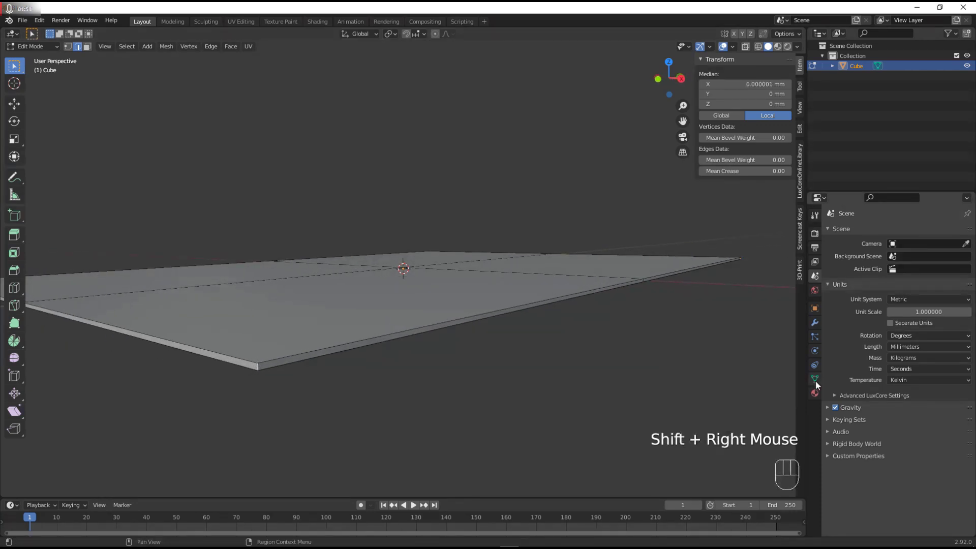
Create a vertex group named Group in Object Data Properties, assign vertices and return to Object Mode.
{"action": "left_click", "coordinate": [819, 385]}
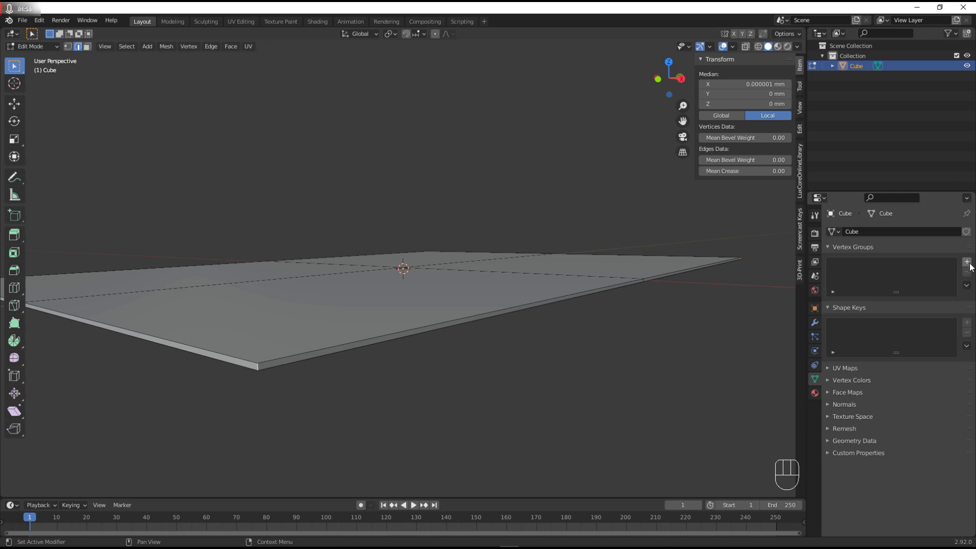
{"action": "left_click", "coordinate": [973, 266]}
{"action": "left_click", "coordinate": [844, 330]}
{"action": "key", "text": "Tab"}
{"action": "left_click_drag", "start_coordinate": [342, 320], "coordinate": [356, 328]}
{"action": "scroll", "scroll_direction": "down", "scroll_amount": 3}
Add a Bevel modifier and adjust its width so the plate's corners are cut off, viewed from above.
{"action": "left_click", "coordinate": [819, 321]}
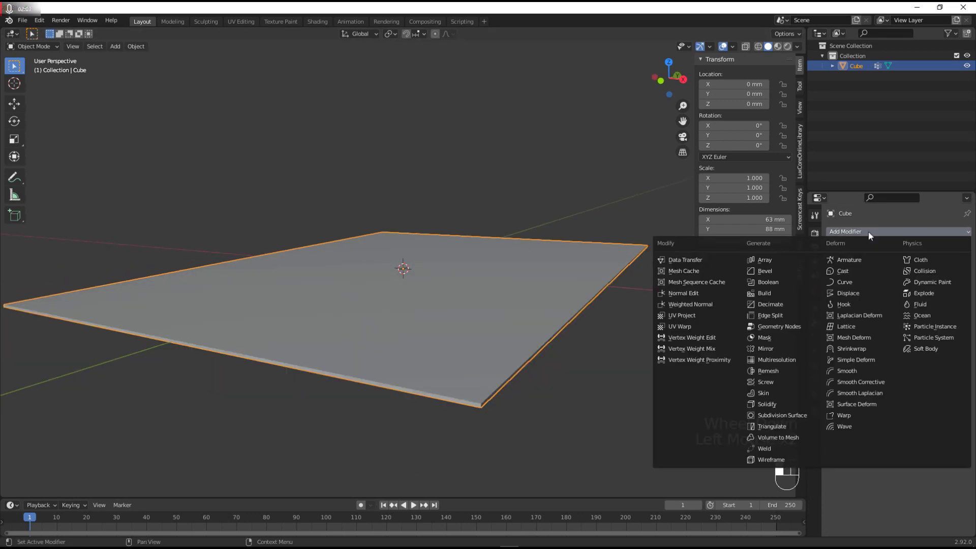
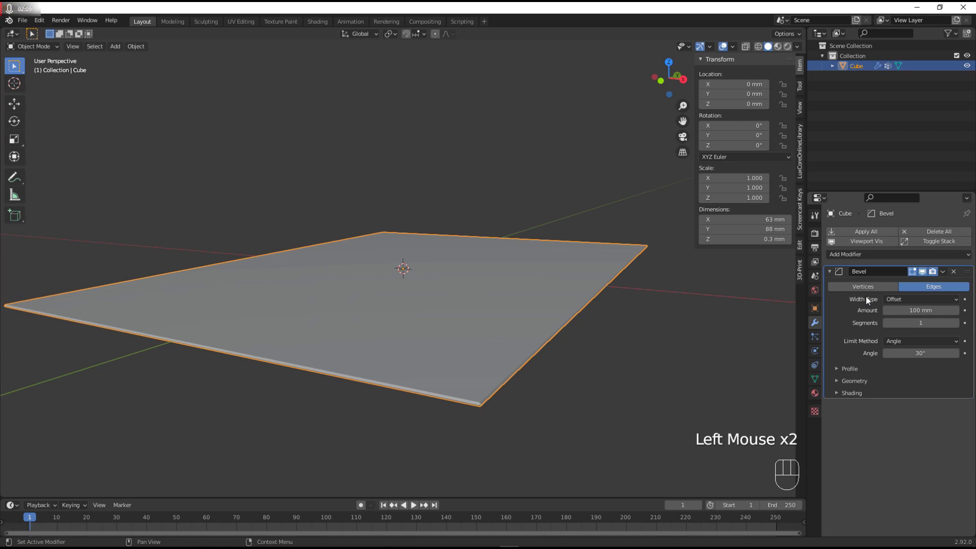
{"action": "left_click_drag", "start_coordinate": [908, 345], "coordinate": [925, 387]}
{"action": "left_click_drag", "start_coordinate": [916, 353], "coordinate": [908, 369]}
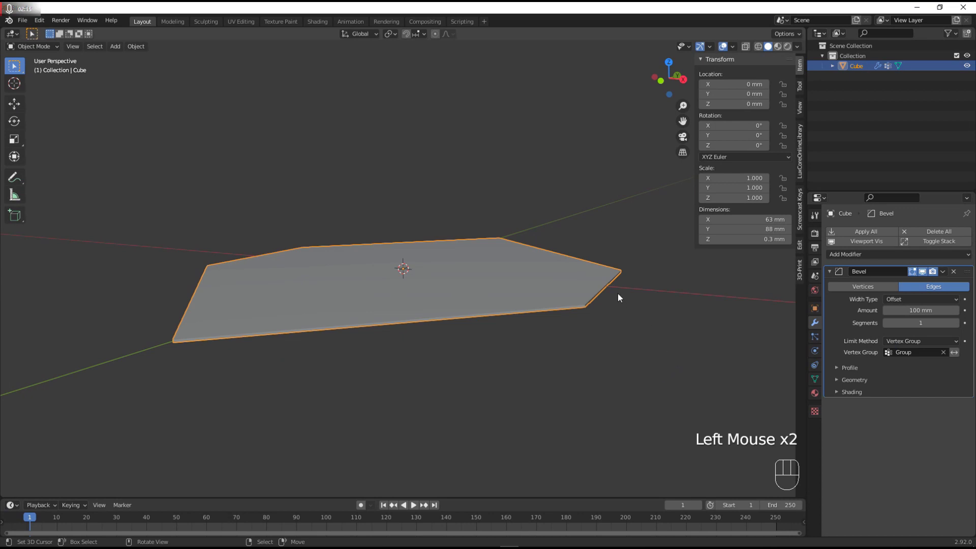